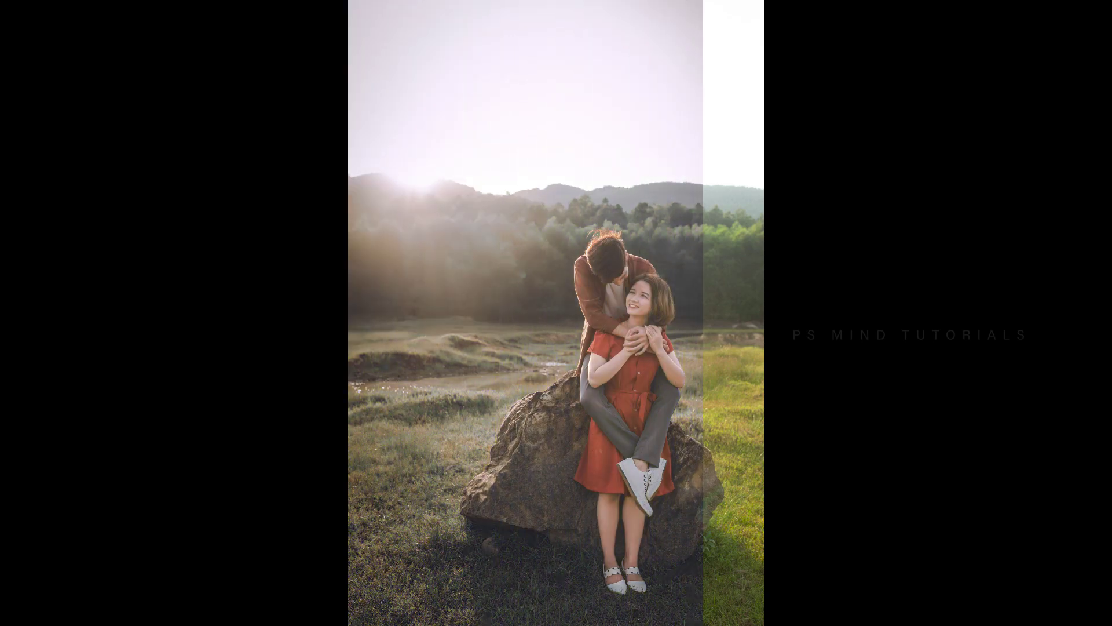
Zoom in on the couple photo to inspect it before editing.
key("F10")
left_click(582, 325)
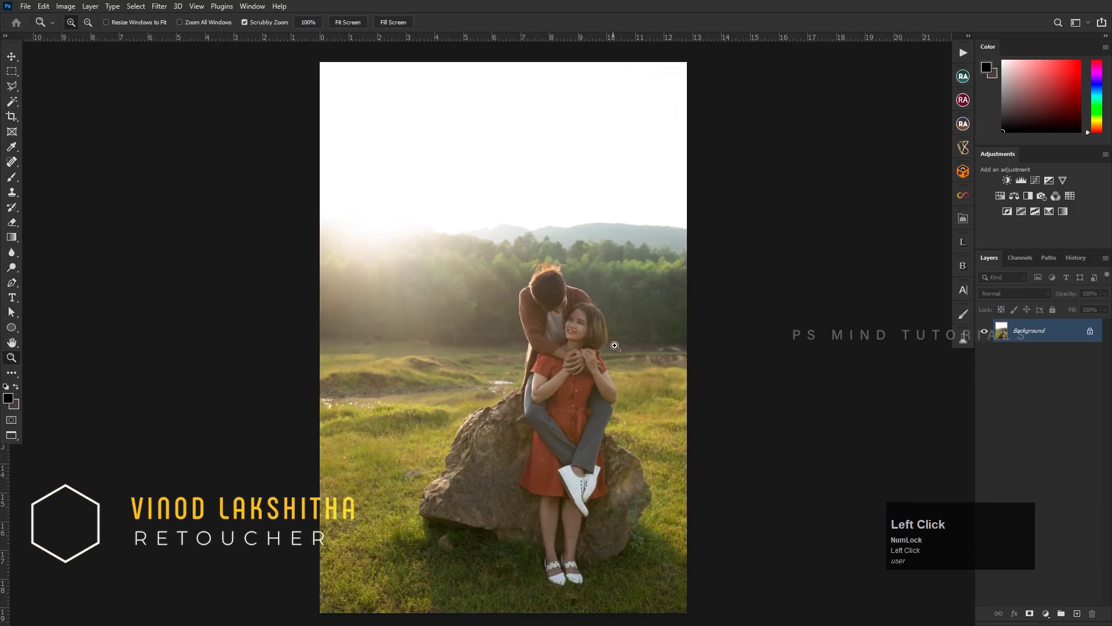
key("space")
left_click(572, 341)
key("space")
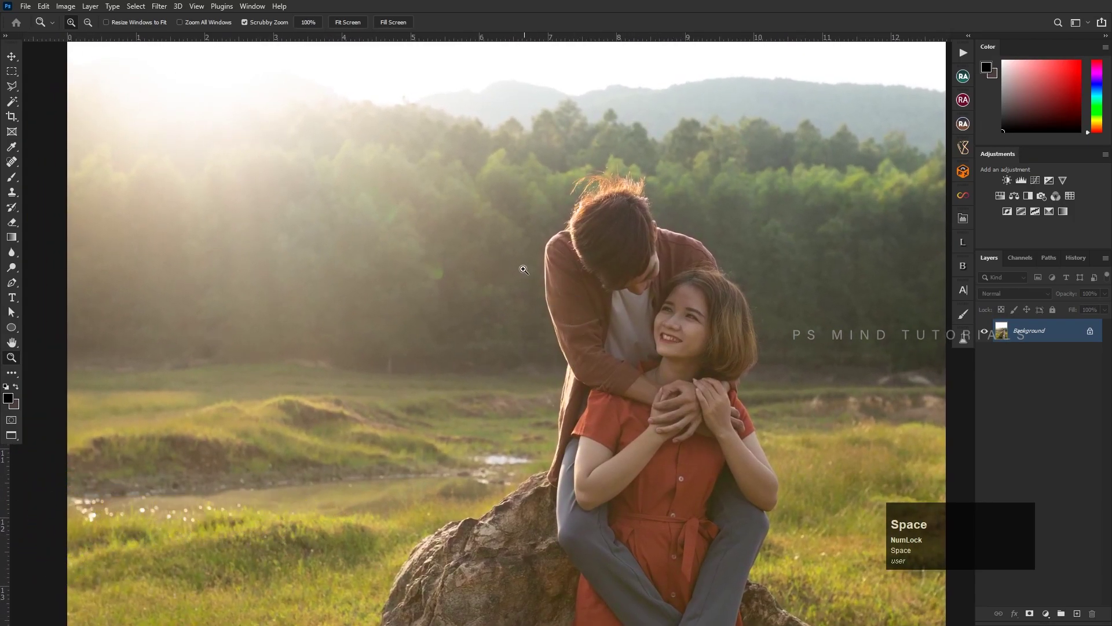
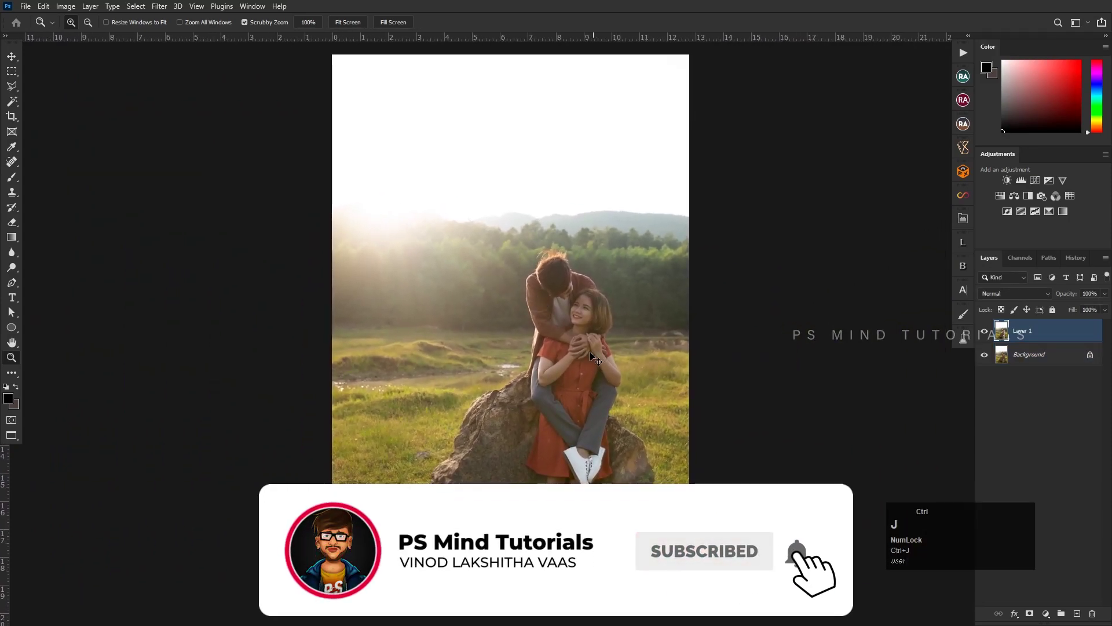
Duplicate the Background layer and bring the copy into the Camera Raw filter.
key("ctrl+shift+a")
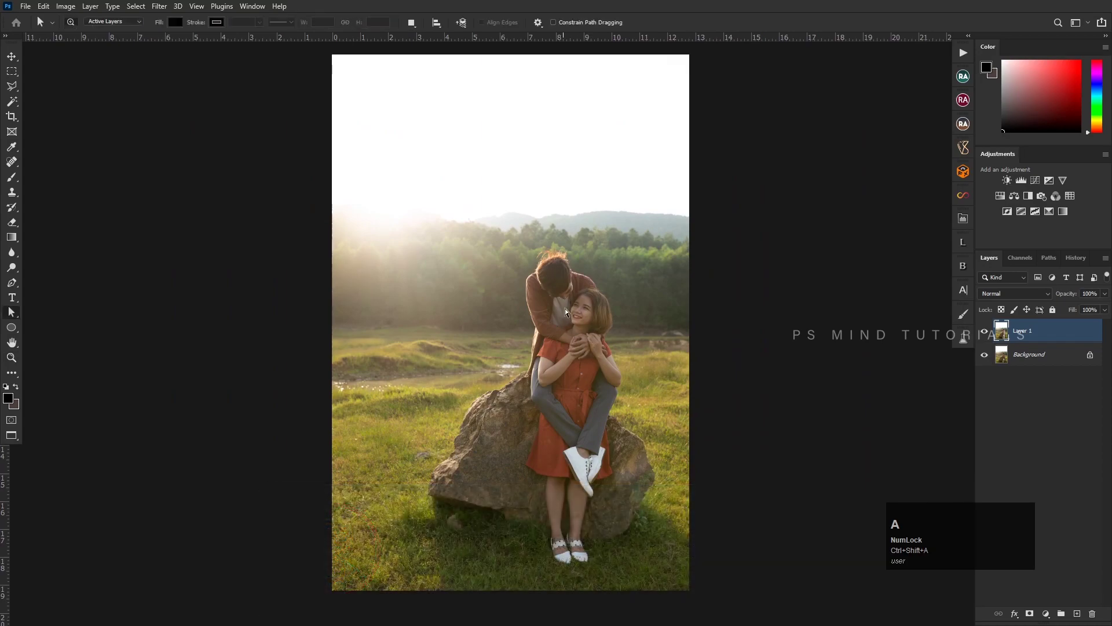
key("v")
key("ctrl+shift+a")
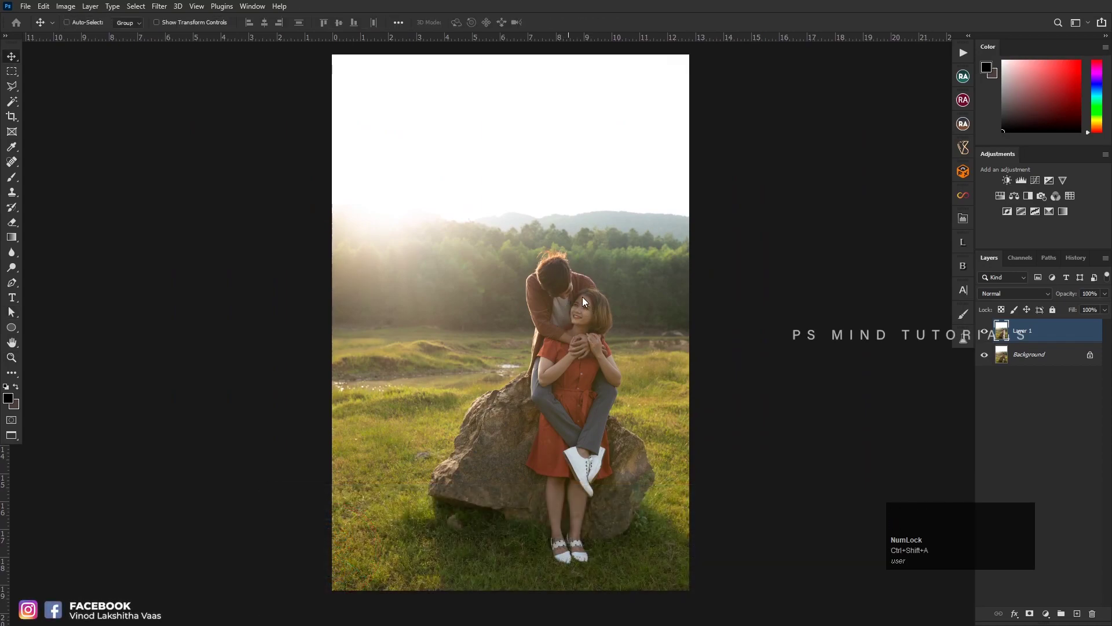
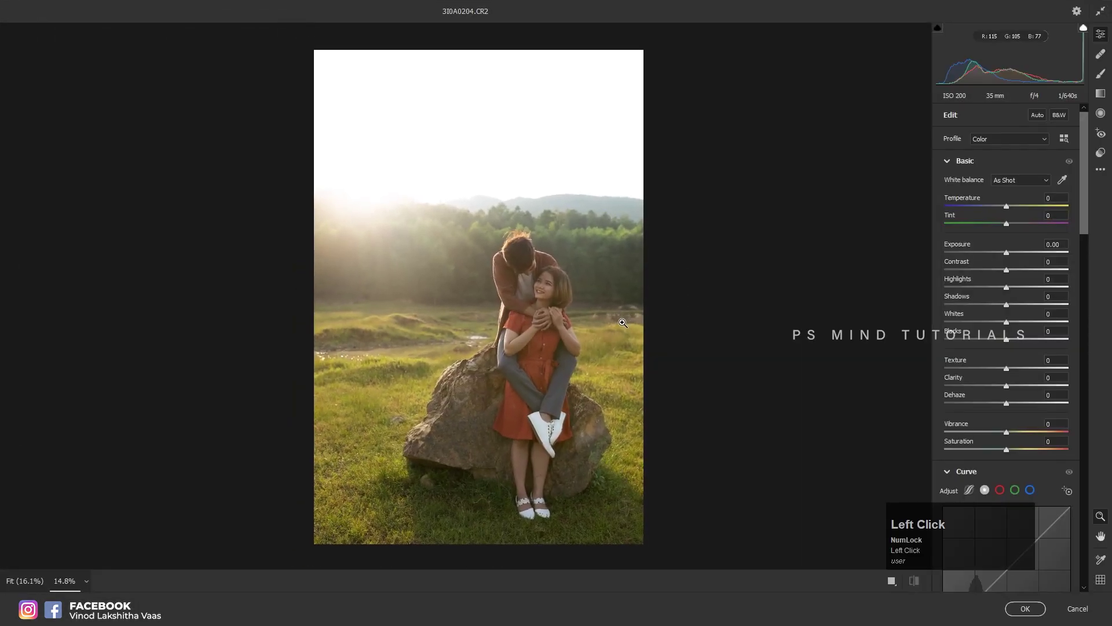
With before/after view on, set Highlights -11, Shadows +50, Whites -85, Blacks -11 and apply.
key("q")
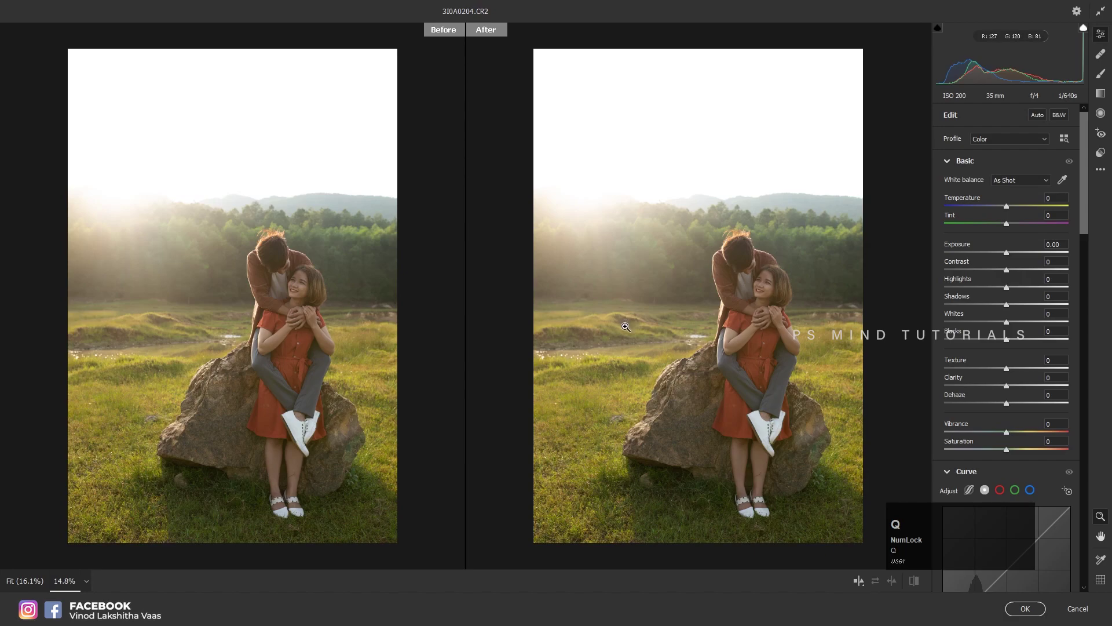
left_click(957, 289)
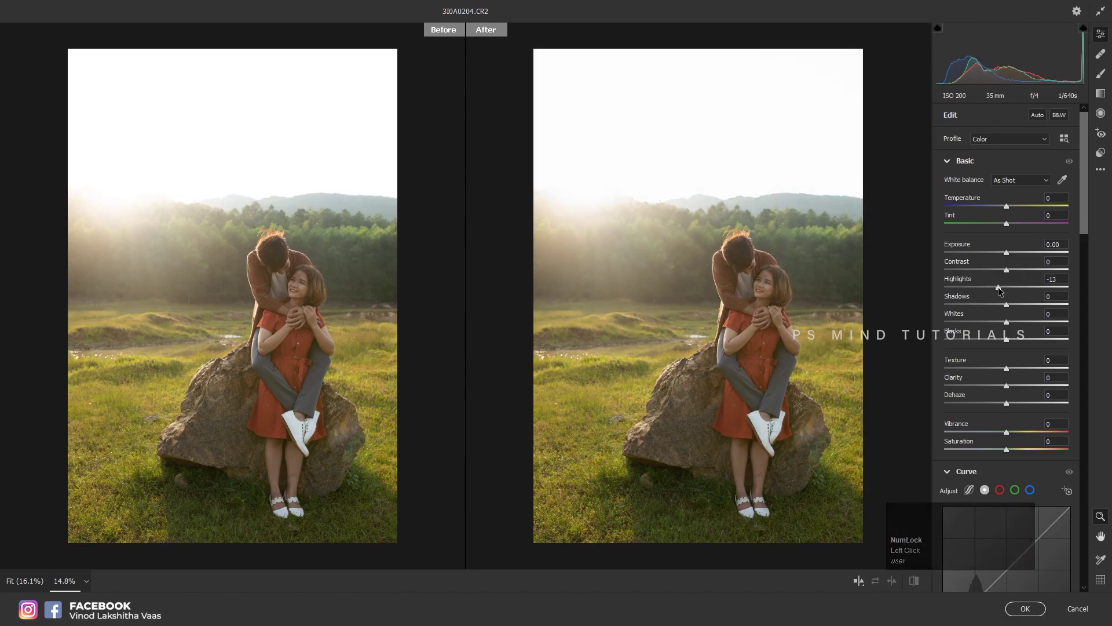
left_click(965, 323)
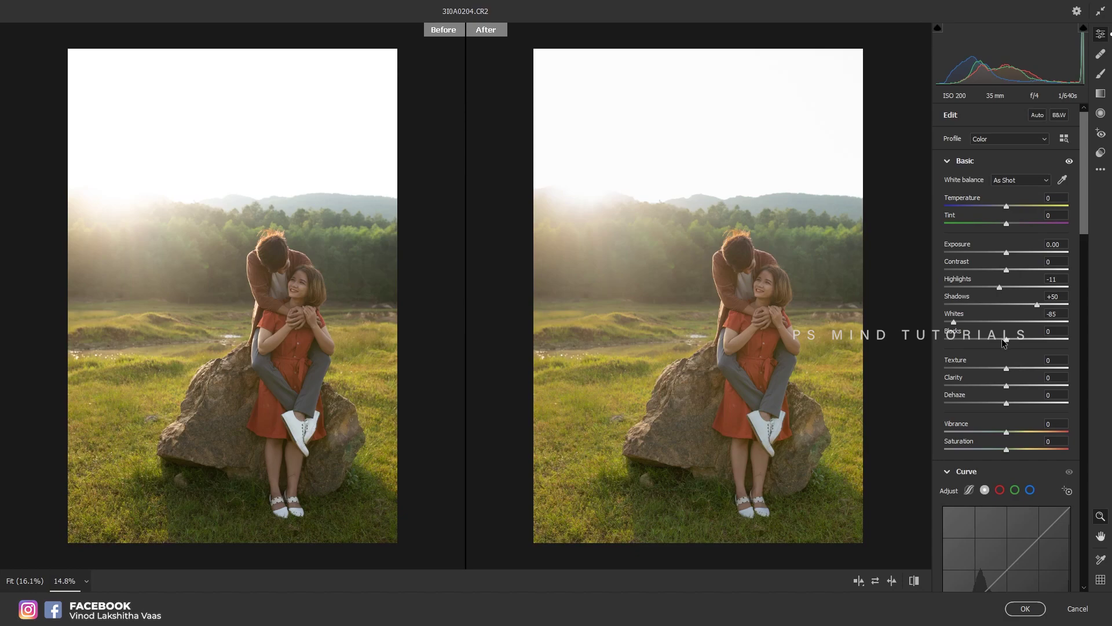
left_click(1000, 341)
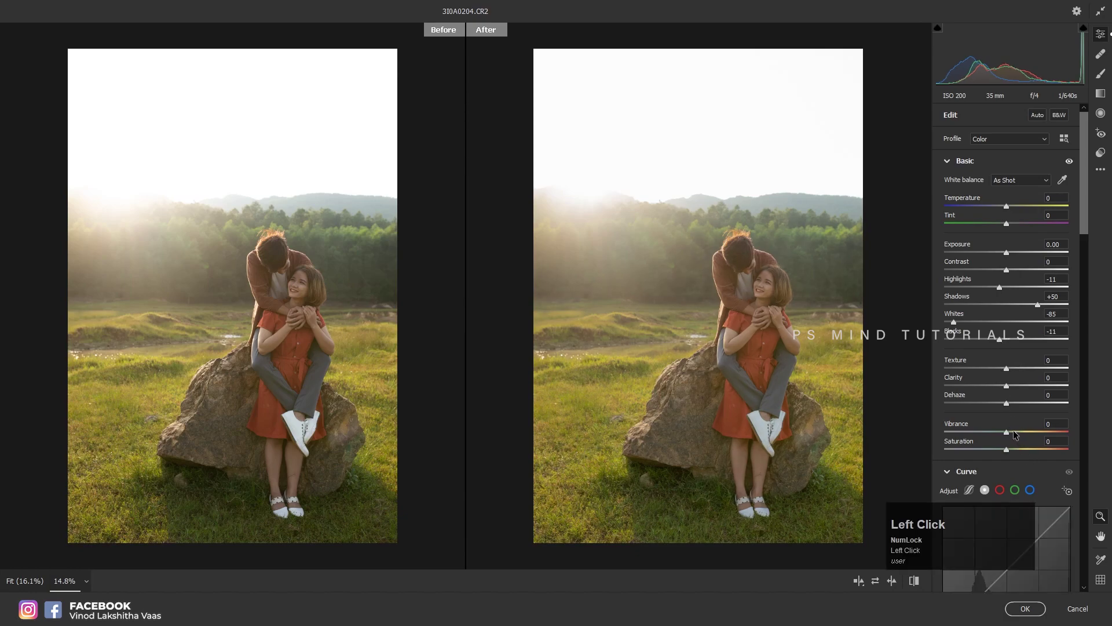
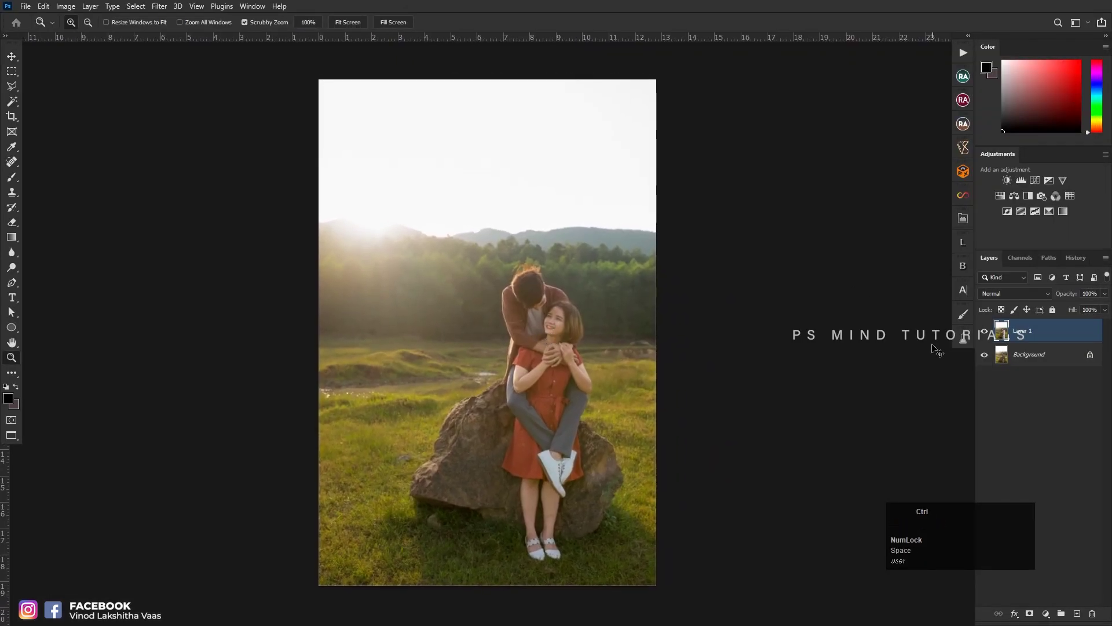
Duplicate Layer 1 into Layer 1 copy and reopen the copy in the Camera Raw filter.
key("ctrl+j")
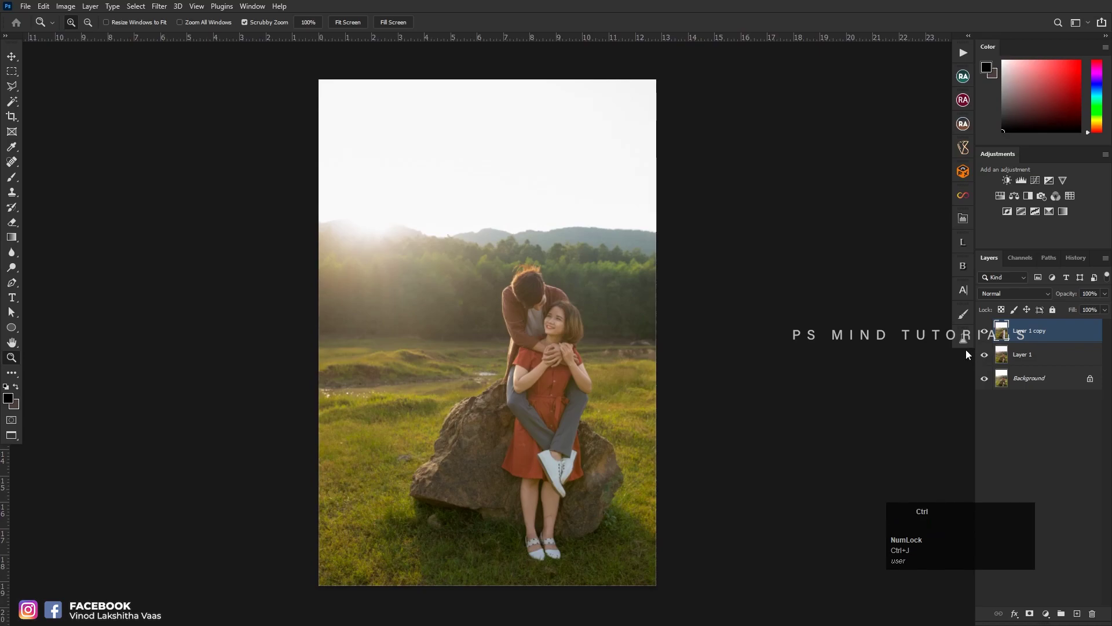
key("ctrl+a")
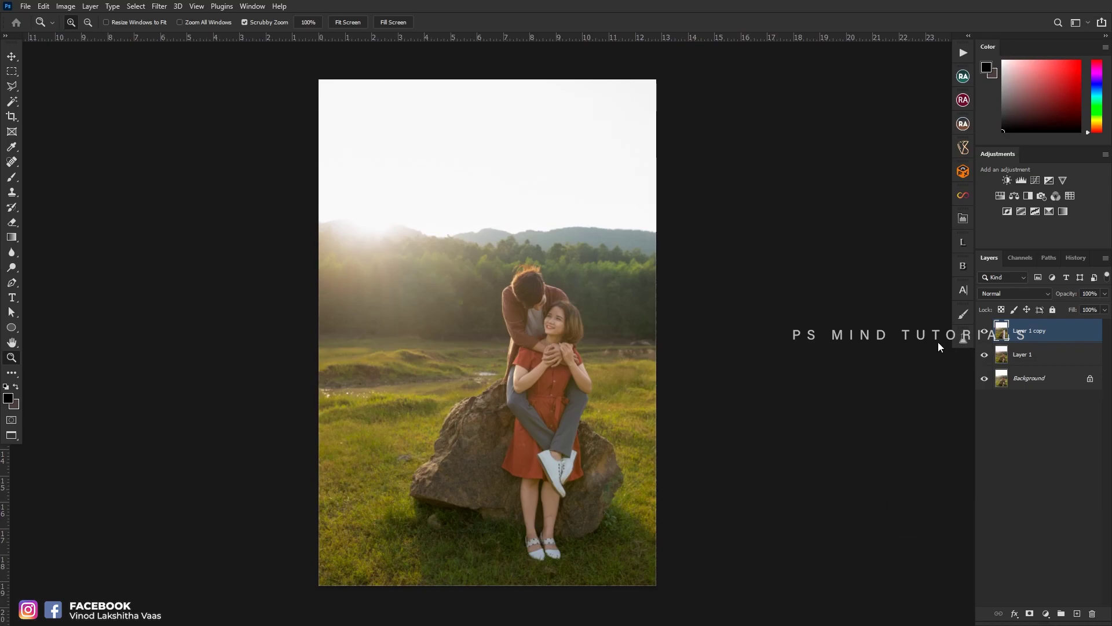
left_click(552, 373)
key("space")
Warm the copy with Temperature +17, Tint +17 and darken Exposure to -0.65 with Contrast +17.
left_click(513, 366)
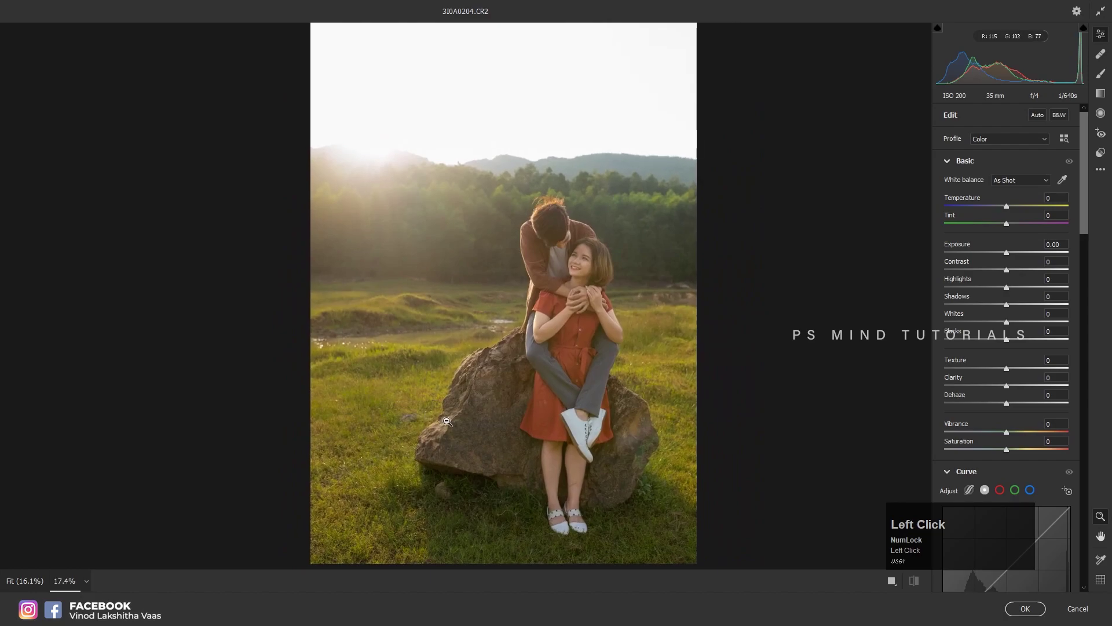
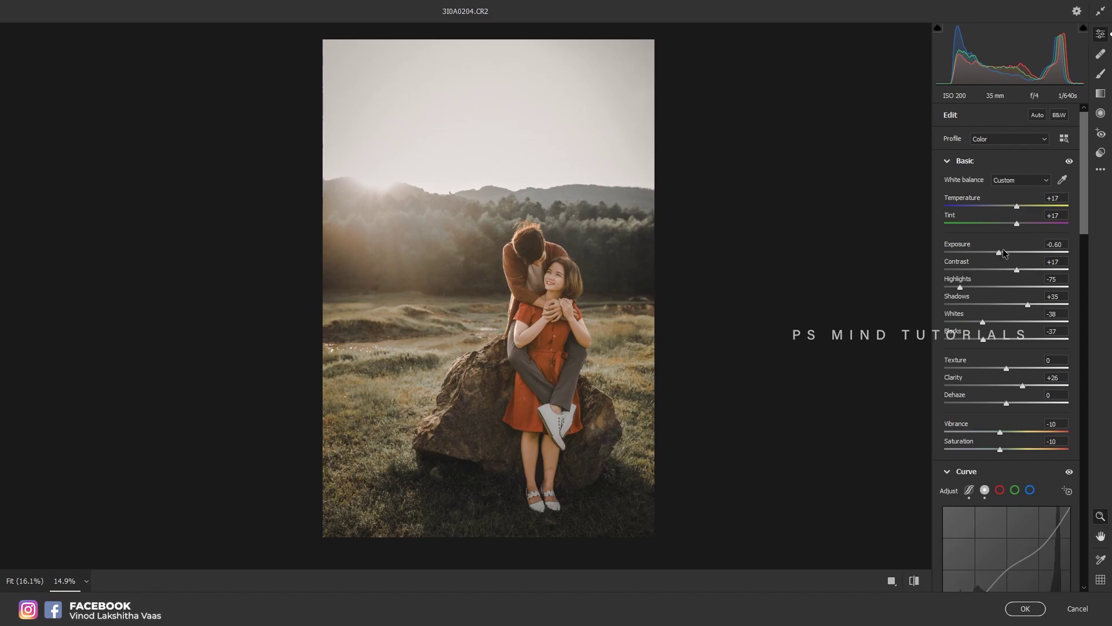
left_click(1000, 255)
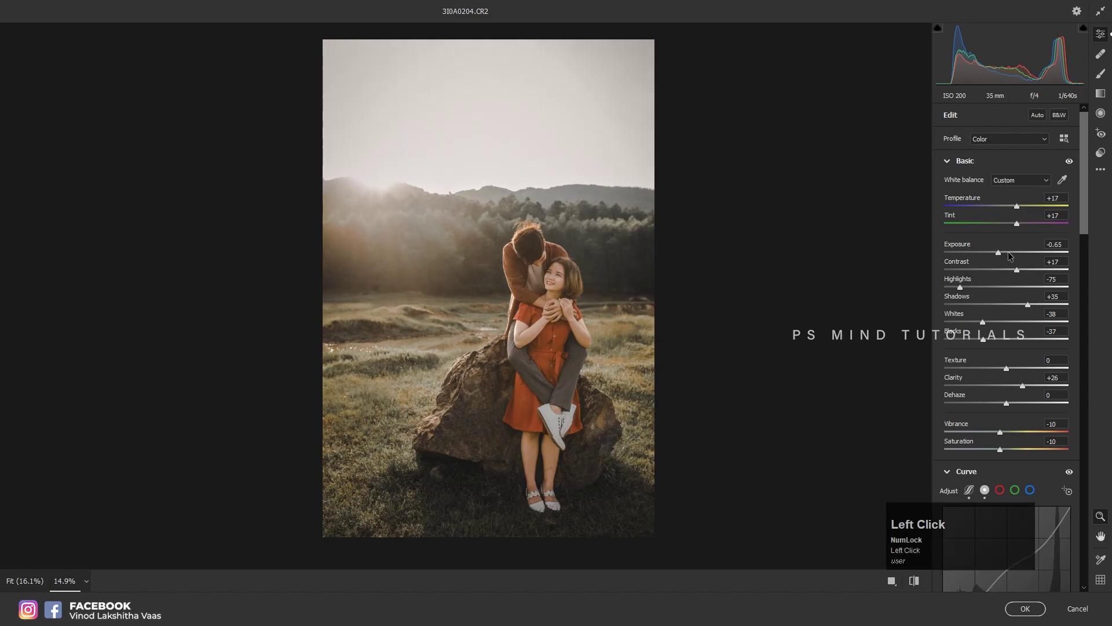
Set Highlights -75, Shadows +35, Whites -38, Blacks -37, Clarity +26 and Vibrance -10.
left_click(566, 281)
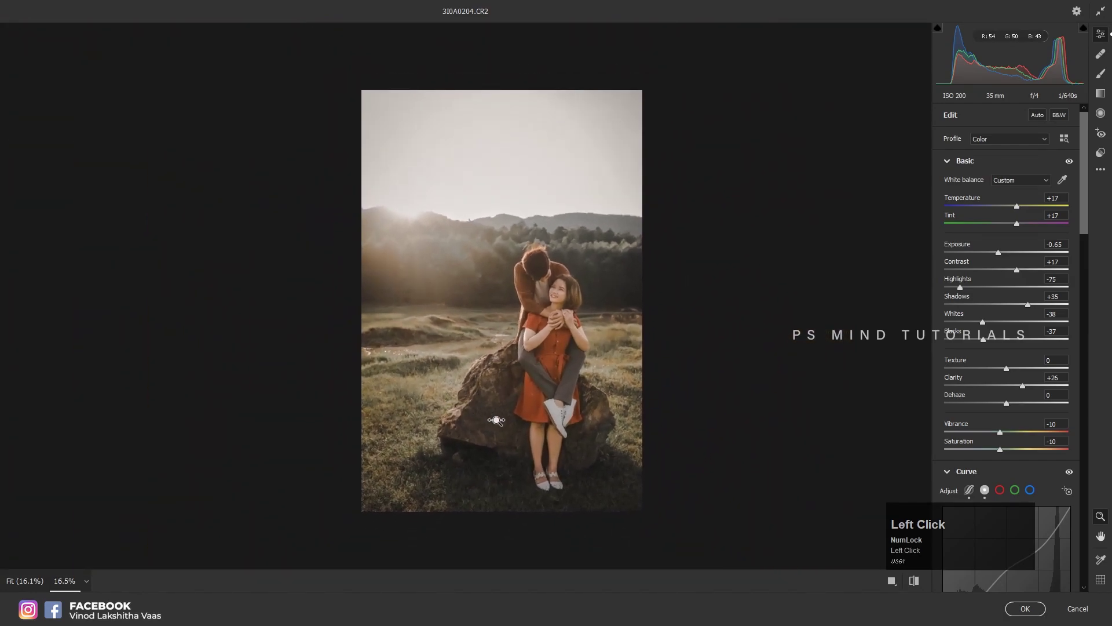
key("space")
left_click(600, 316)
key("space")
left_click(606, 340)
key("space")
left_click(620, 334)
key("space")
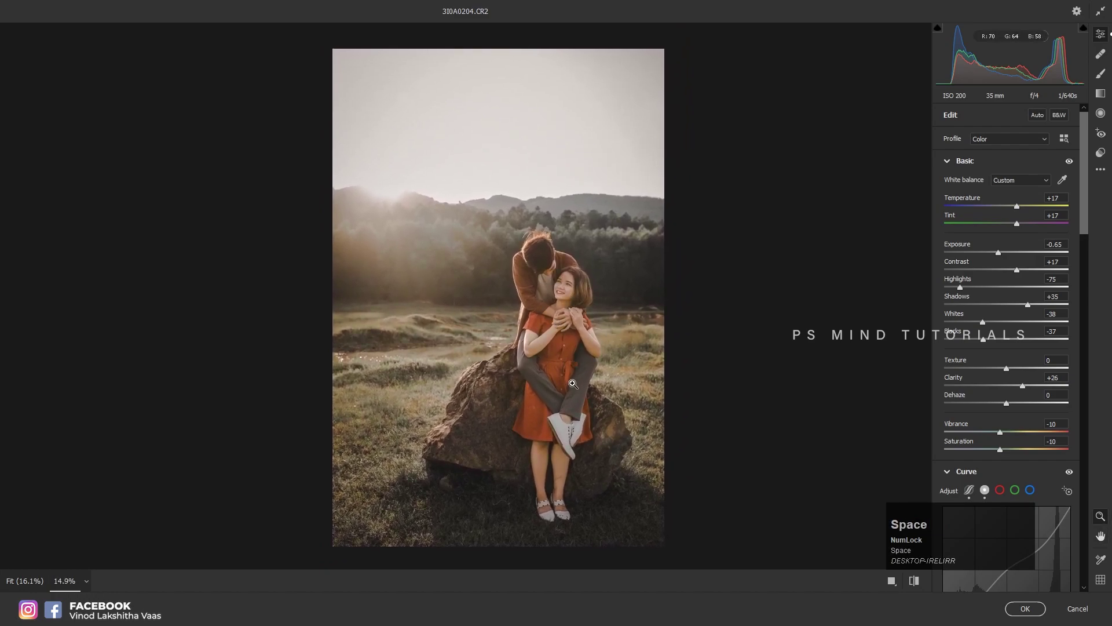
Glance at the Graduated Filter panel, then apply the warm muted grade to the layer copy with OK.
key("g")
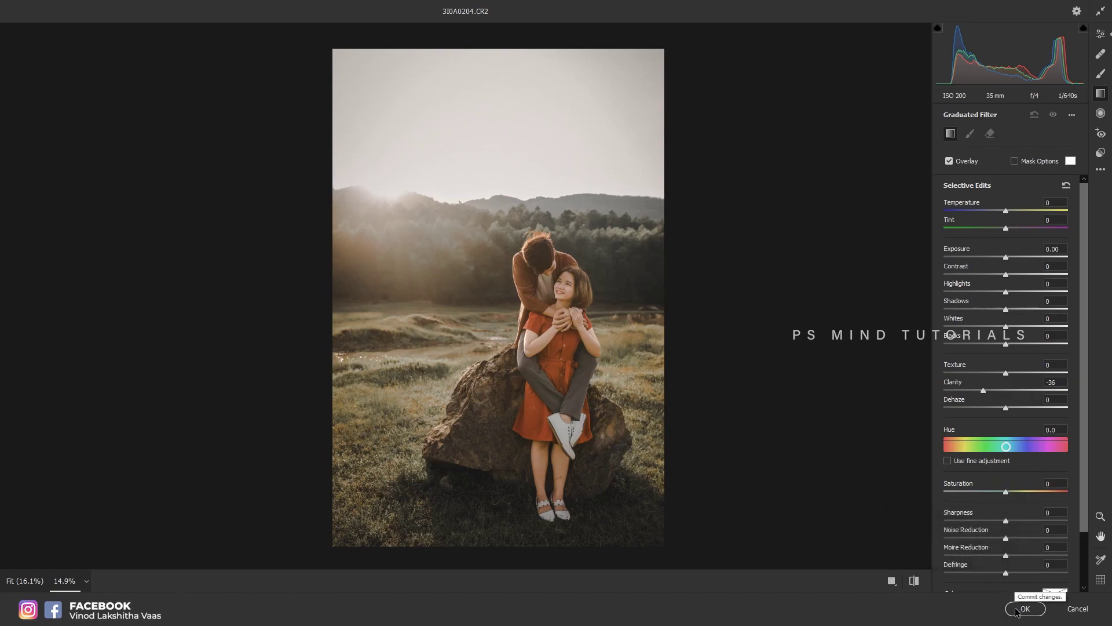
left_click(1100, 35)
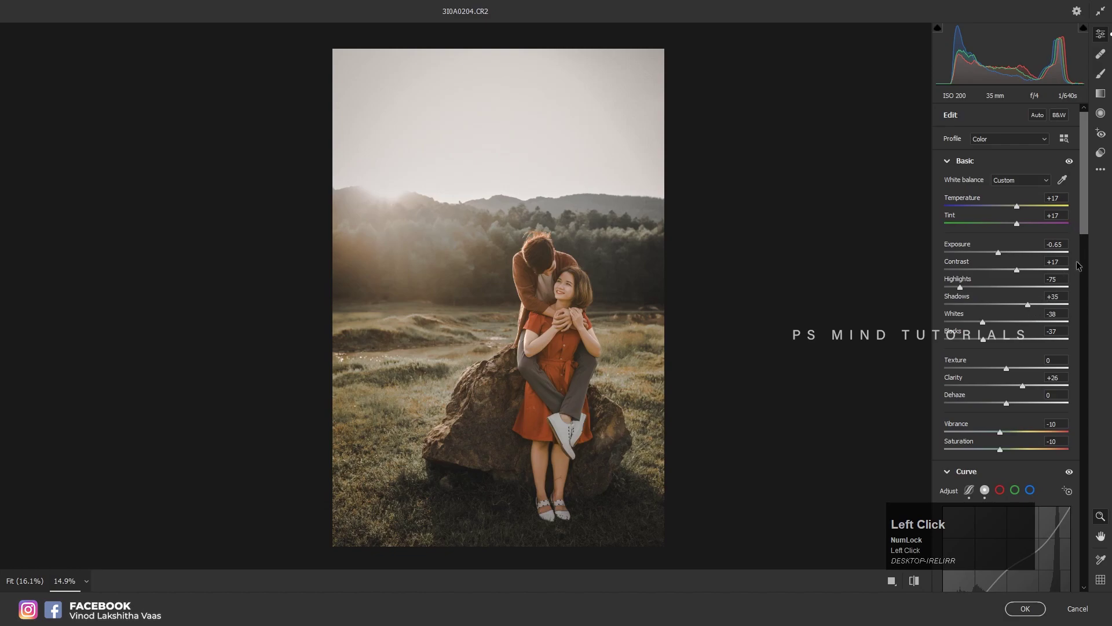
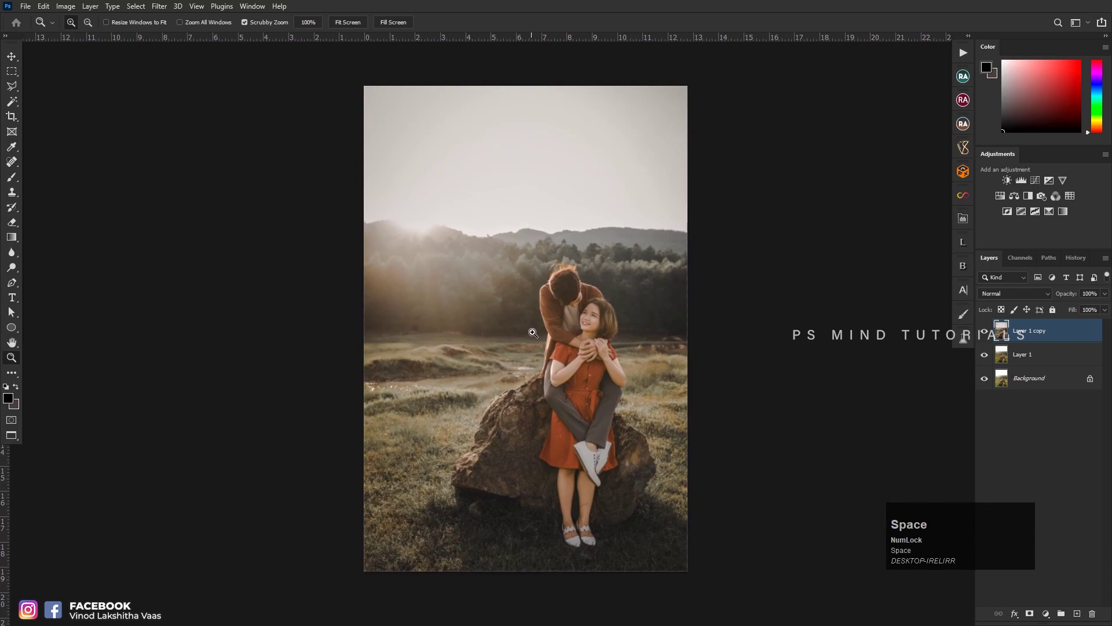
Duplicate the graded layer again and bring the new copy into the Camera Raw filter.
left_click(564, 342)
key("space")
left_click(541, 324)
key("space")
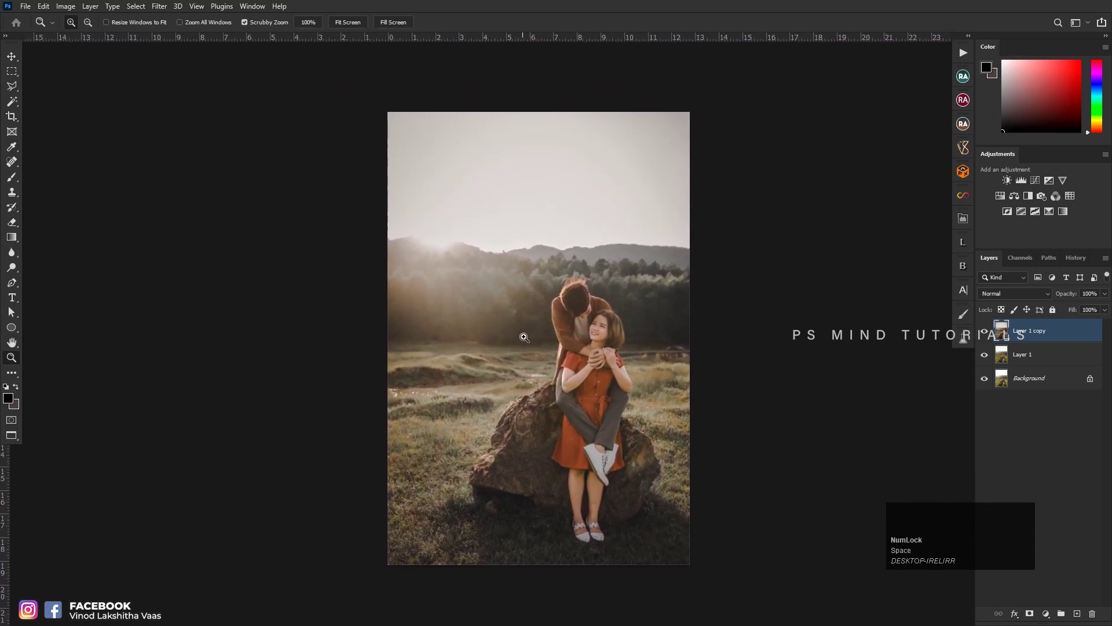
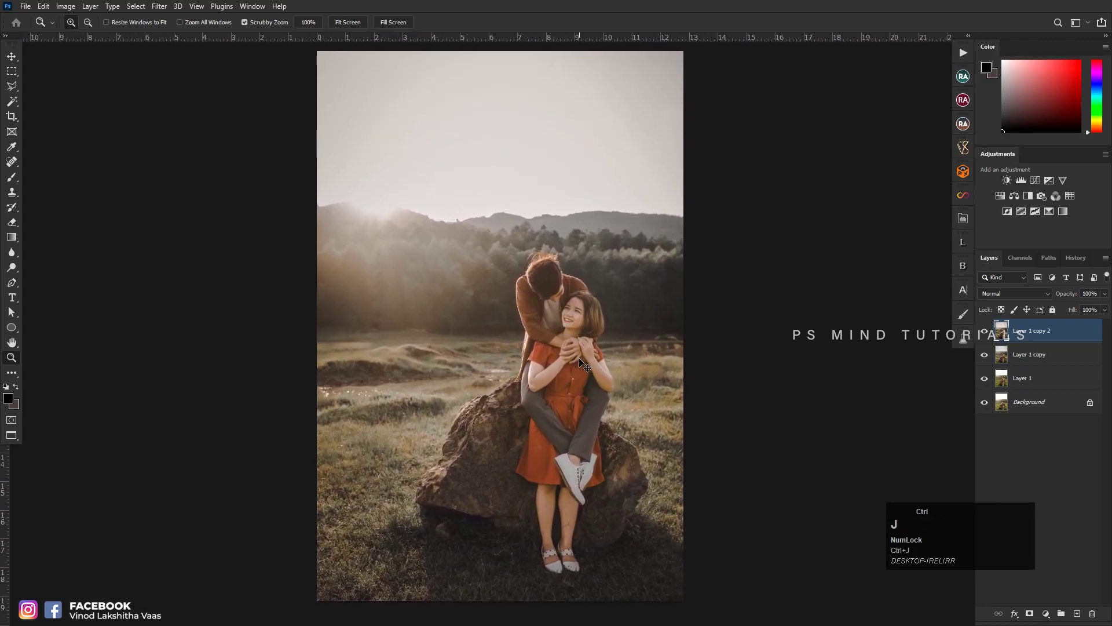
key("ctrl+shift+a")
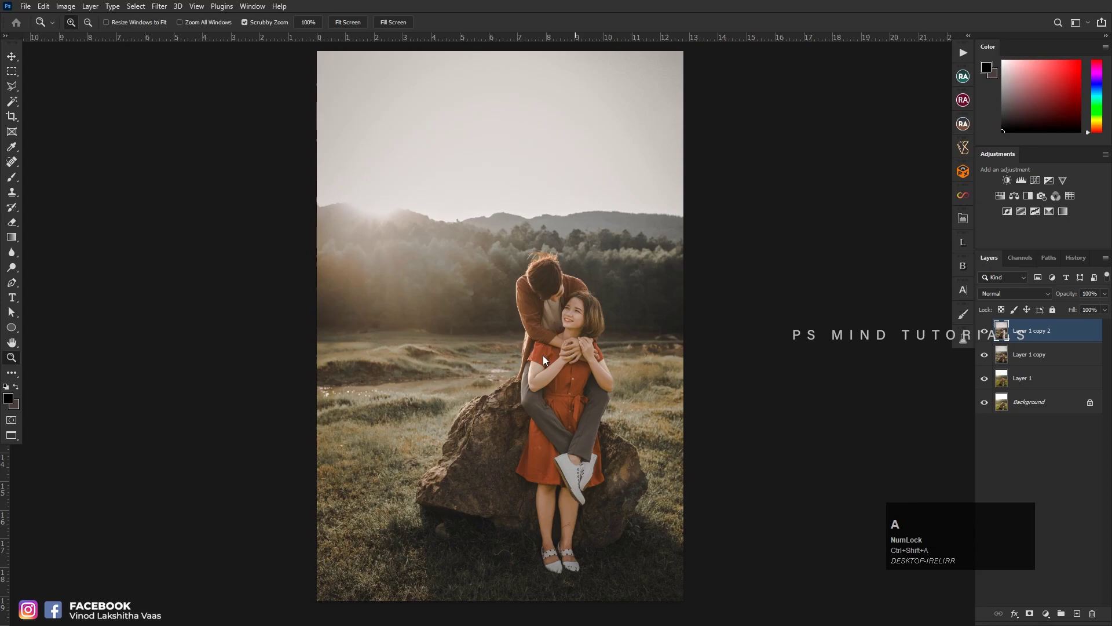
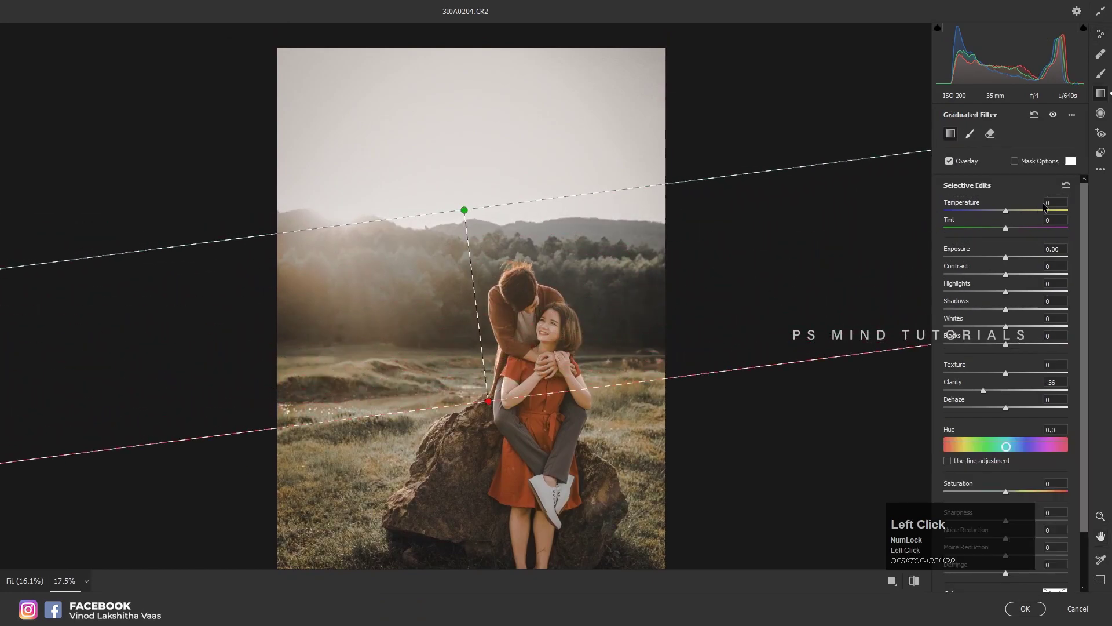
Draw a graduated filter over the sky raising Whites and lowering Clarity, then start erasing its mask off the couple with a smaller brush.
left_click(1066, 186)
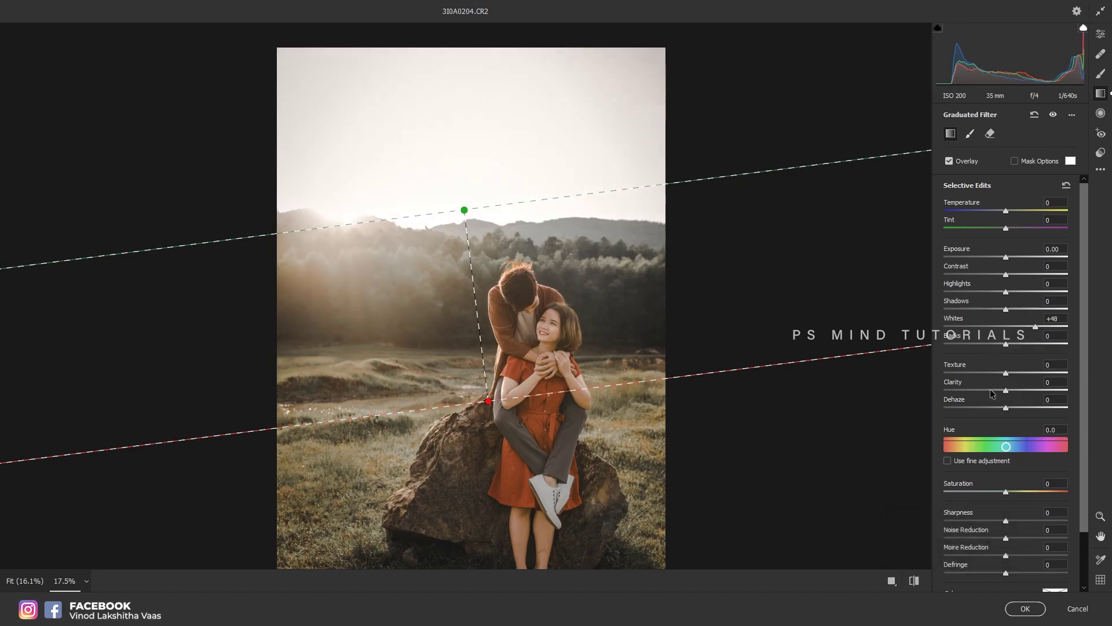
left_click(990, 391)
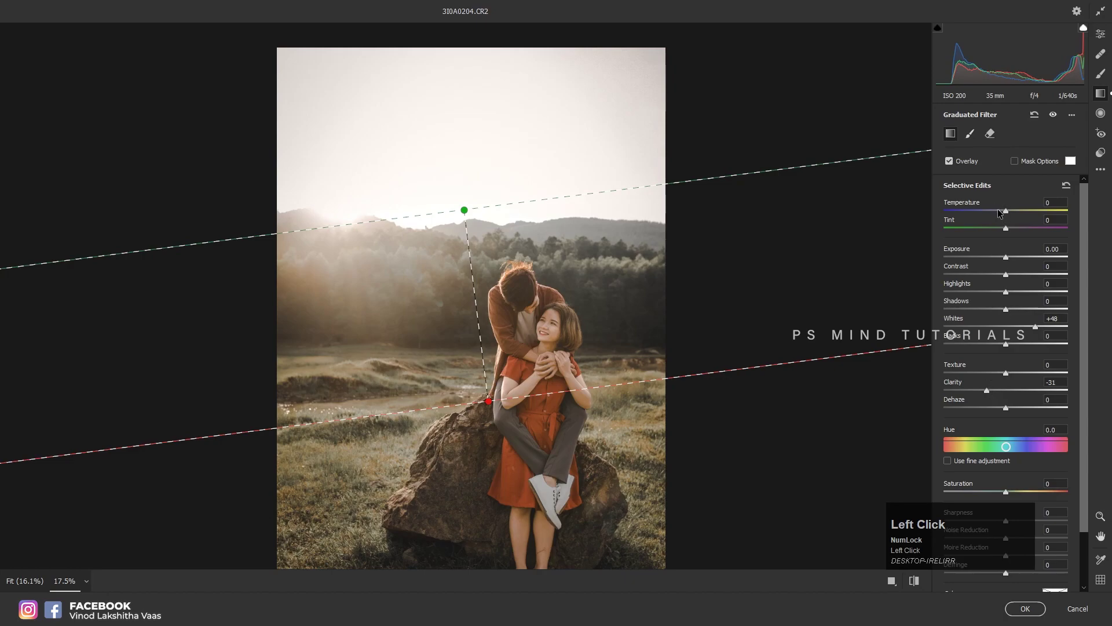
key("ctrl+z")
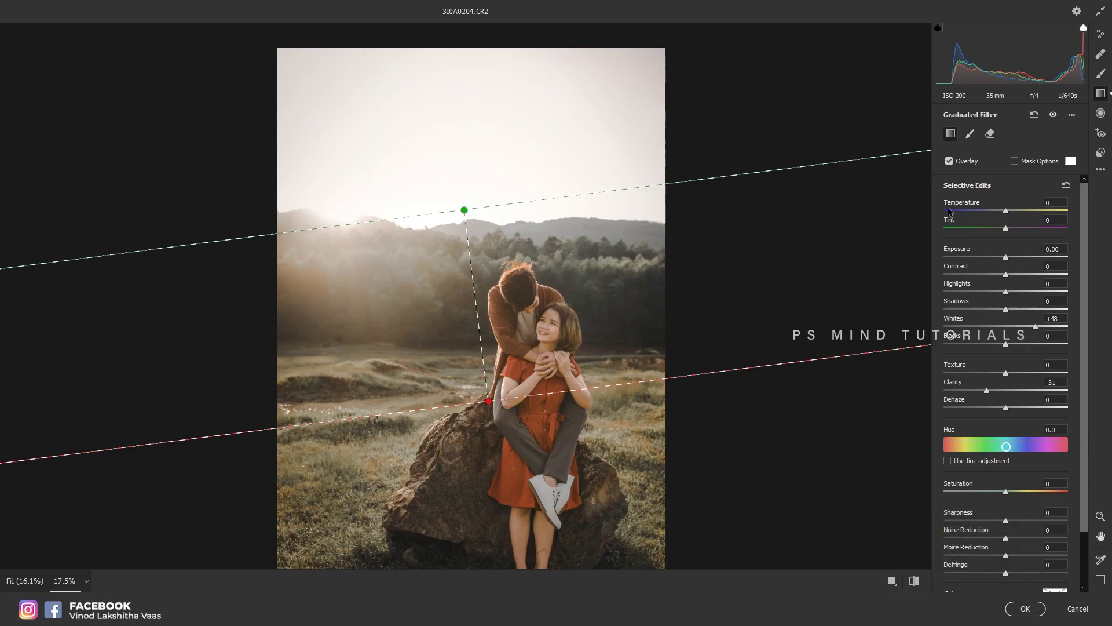
left_click(993, 133)
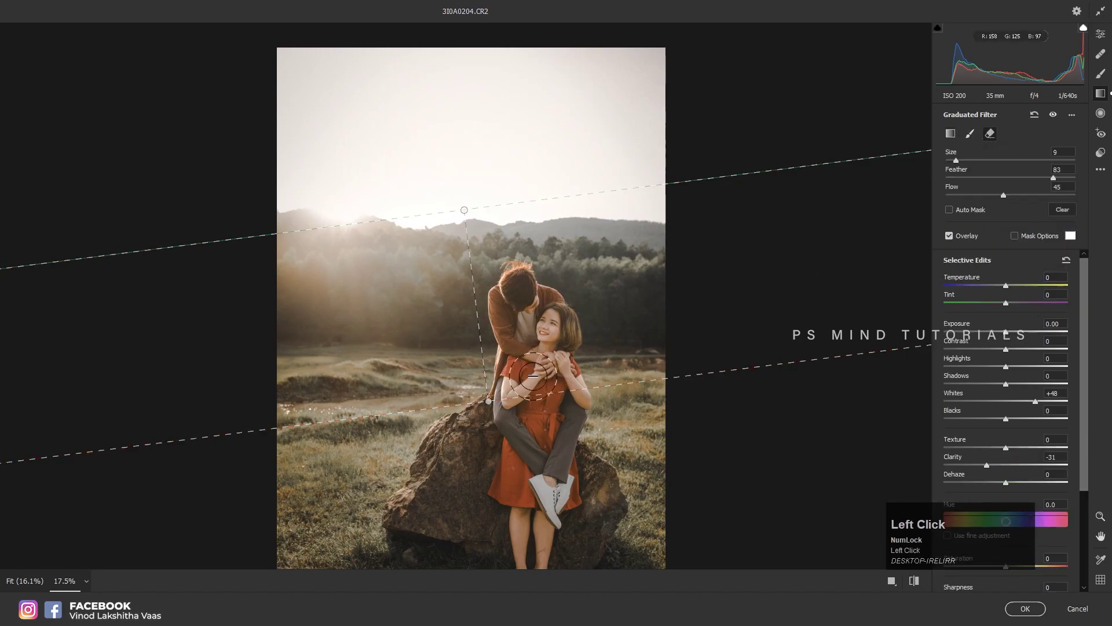
key("[")
key("[")
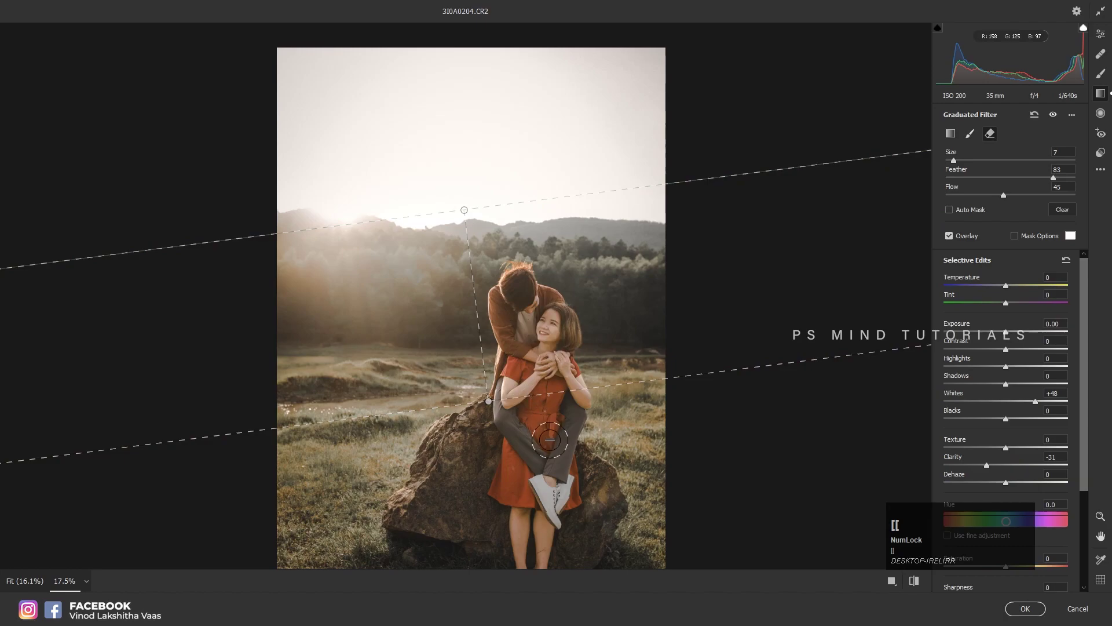
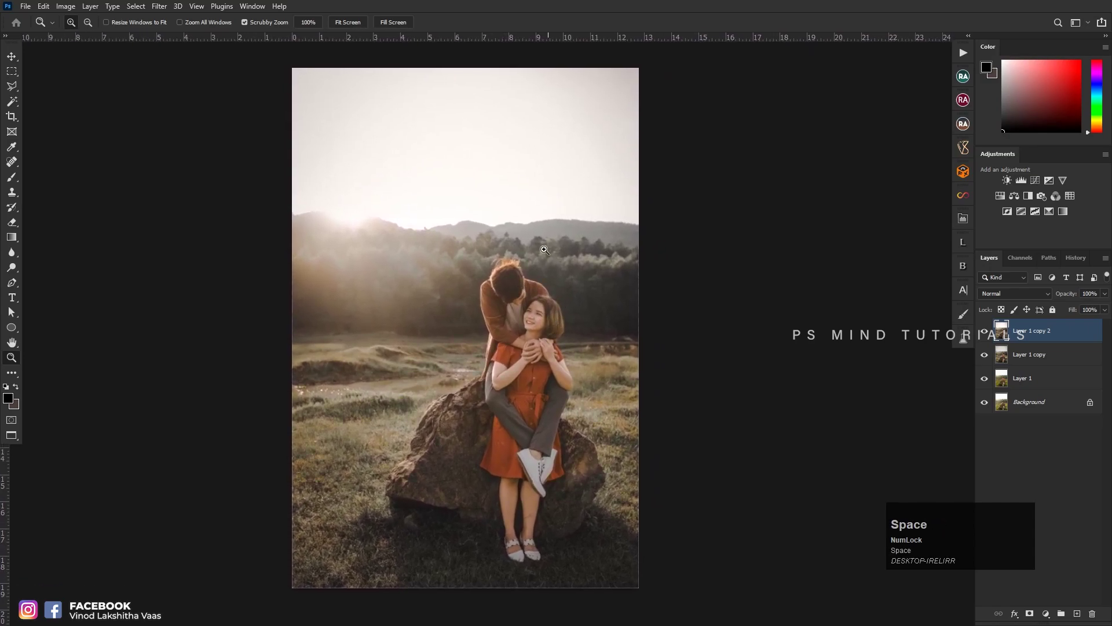
Add a Curves adjustment layer above the sky-filtered copy.
left_click(1040, 179)
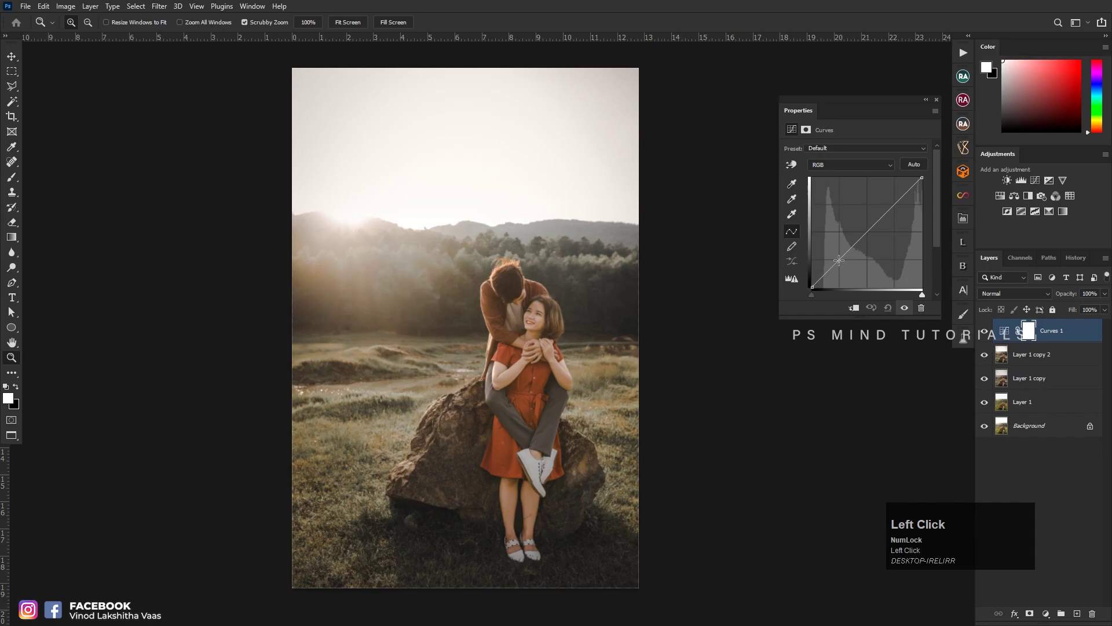
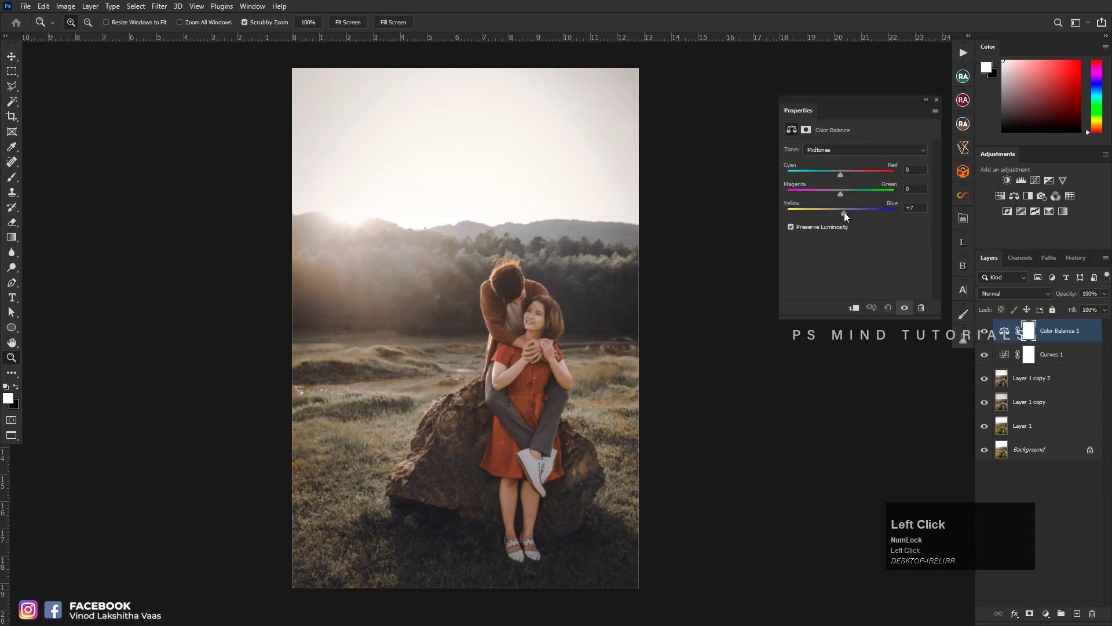
Nudge the Color Balance midtones Cyan-Red to -1 toward cyan.
left_click(848, 173)
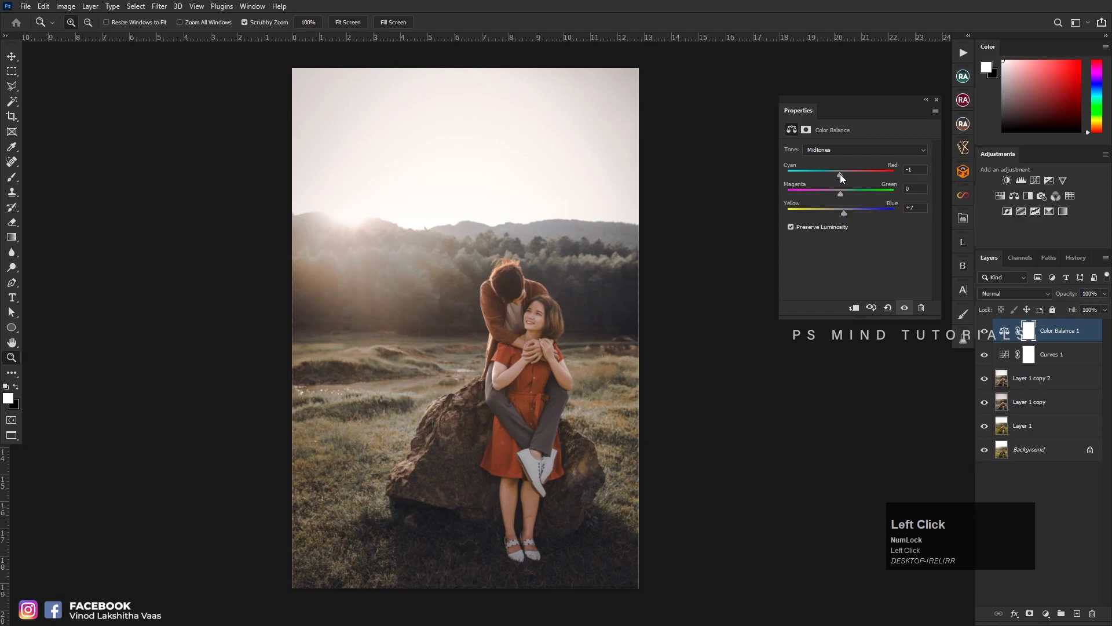
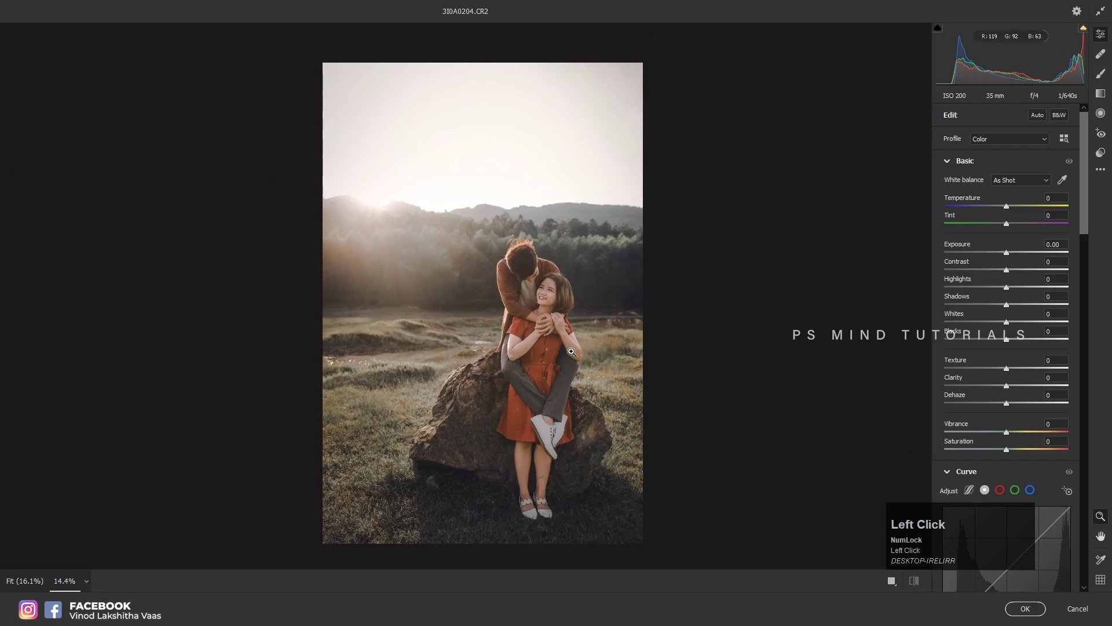
Lift Shadows to +28 on the merged Layer 2 copy in Camera Raw.
left_click(1028, 306)
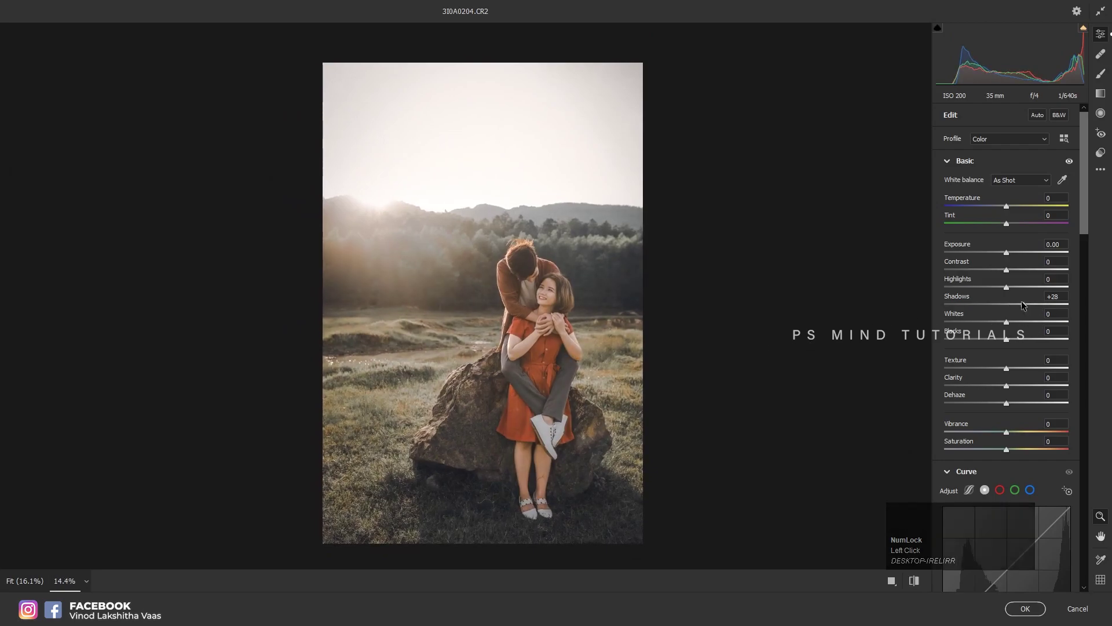
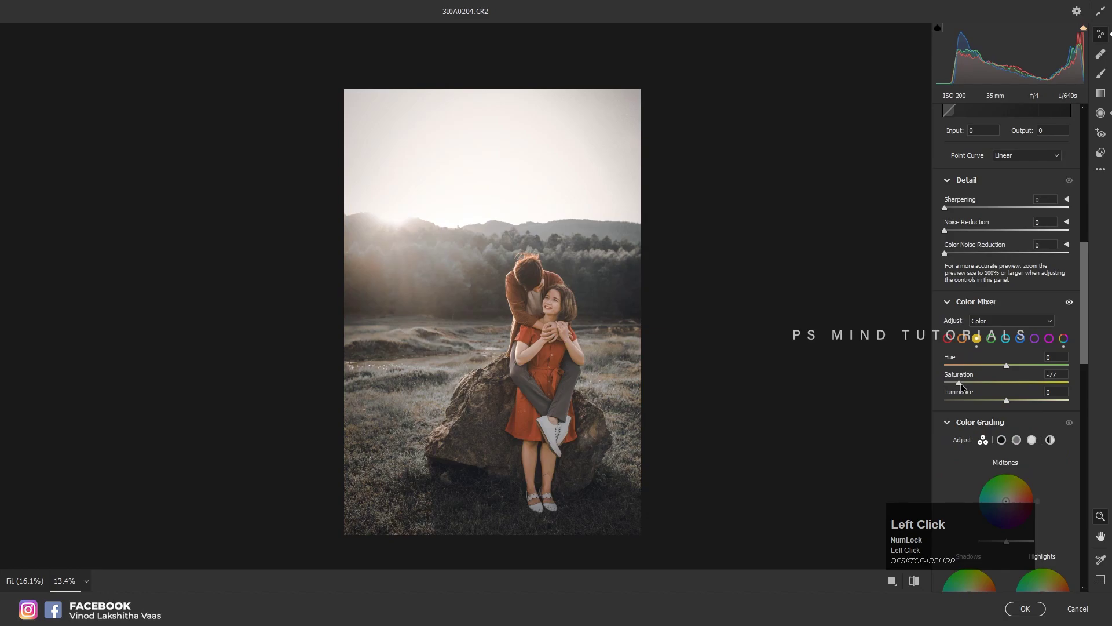
Undo the grass desaturation, try yellow Saturation +18 in the Color Mixer, and finish the warm faded portrait.
key("ctrl+z")
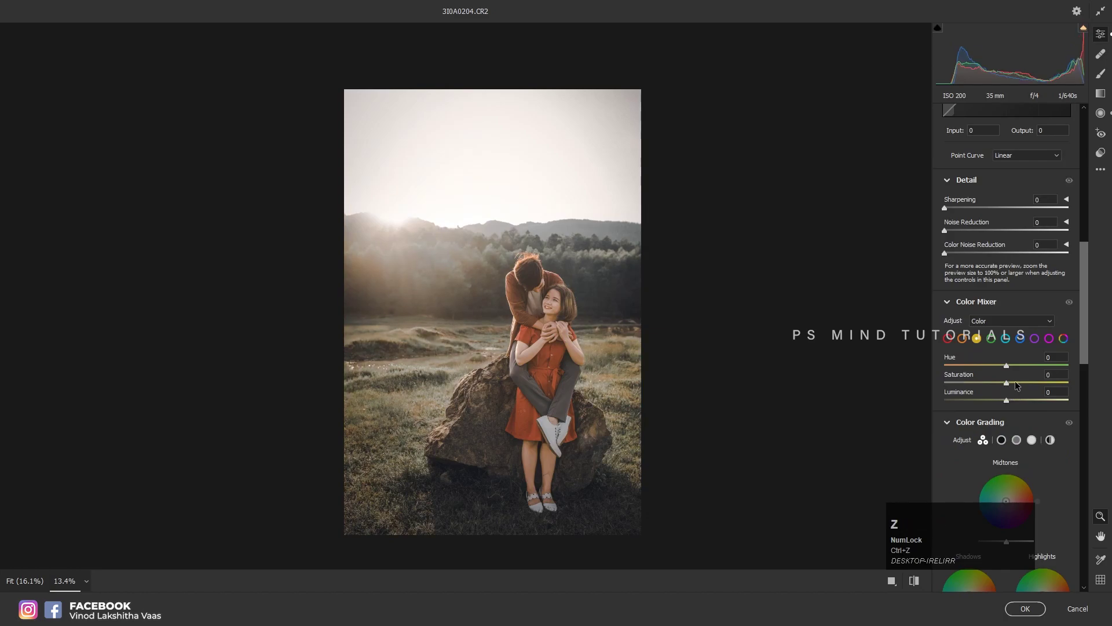
left_click(1017, 383)
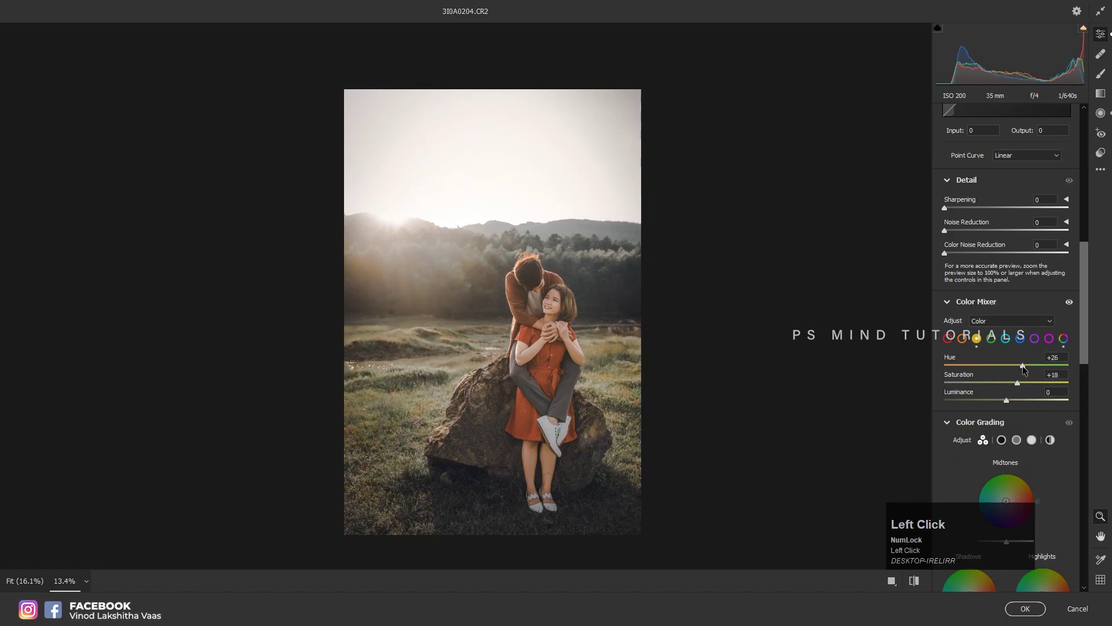
key("ctrl+z")
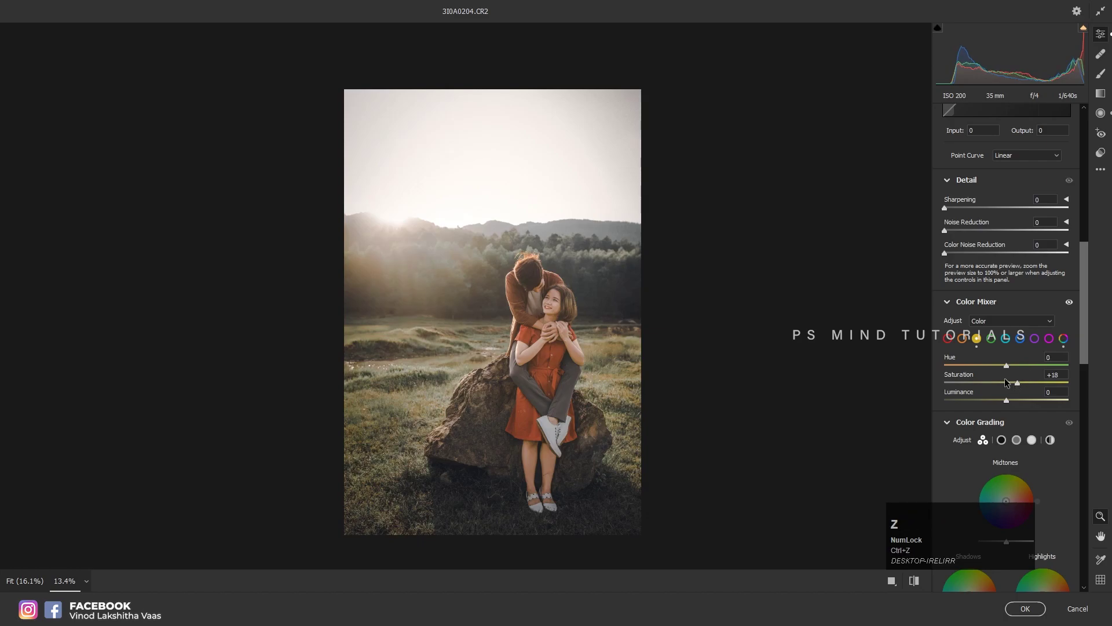
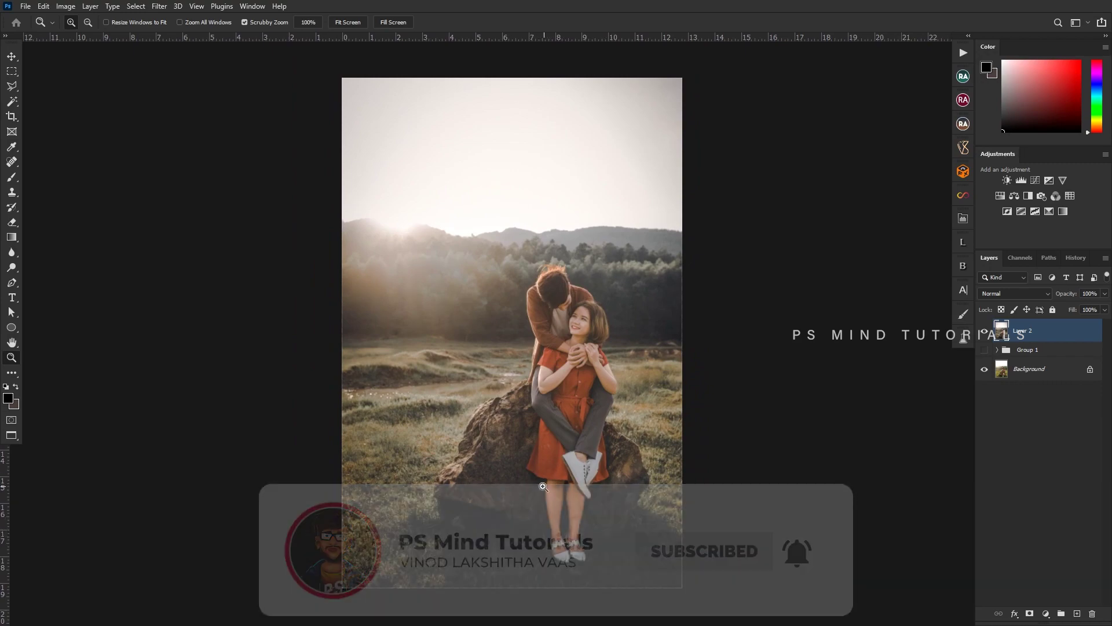
key("F12")
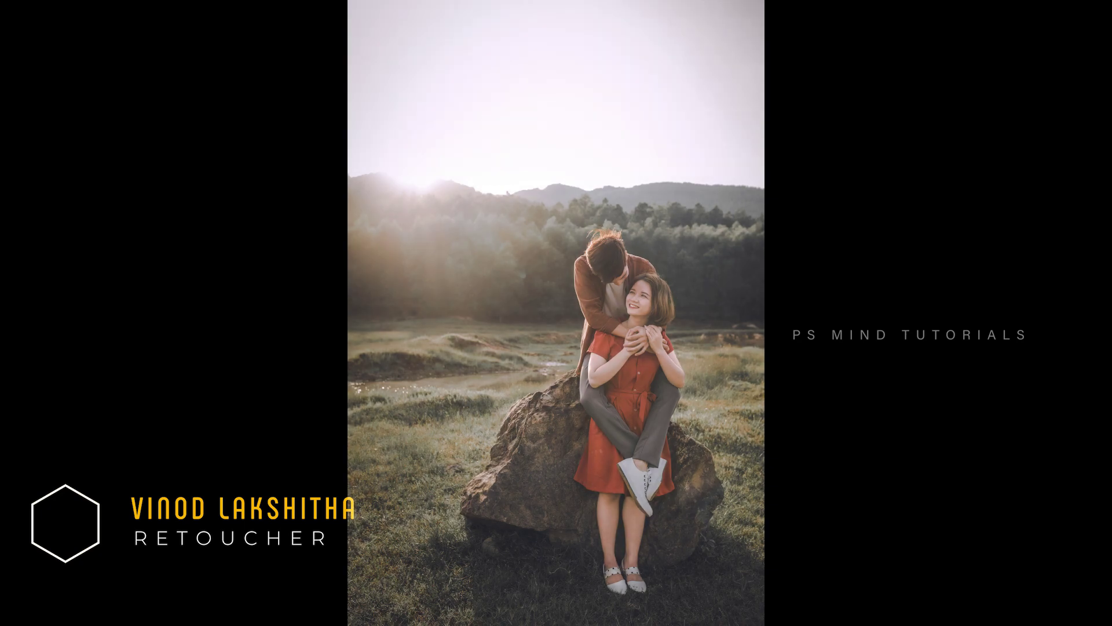